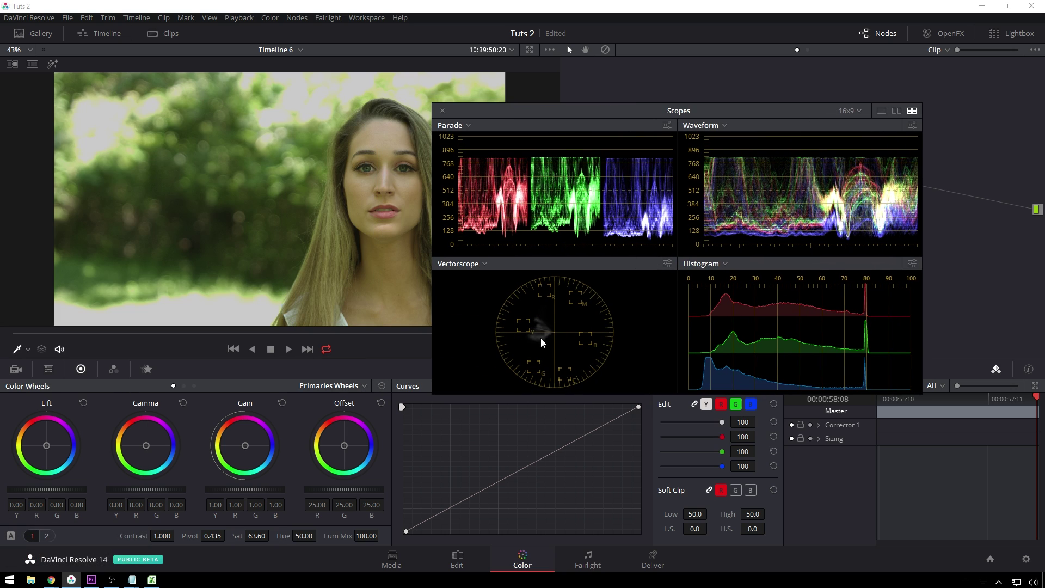
- Close the floating Scopes window and reopen it placed over the node editor area
{"action": "left_click", "coordinate": [659, 113]}
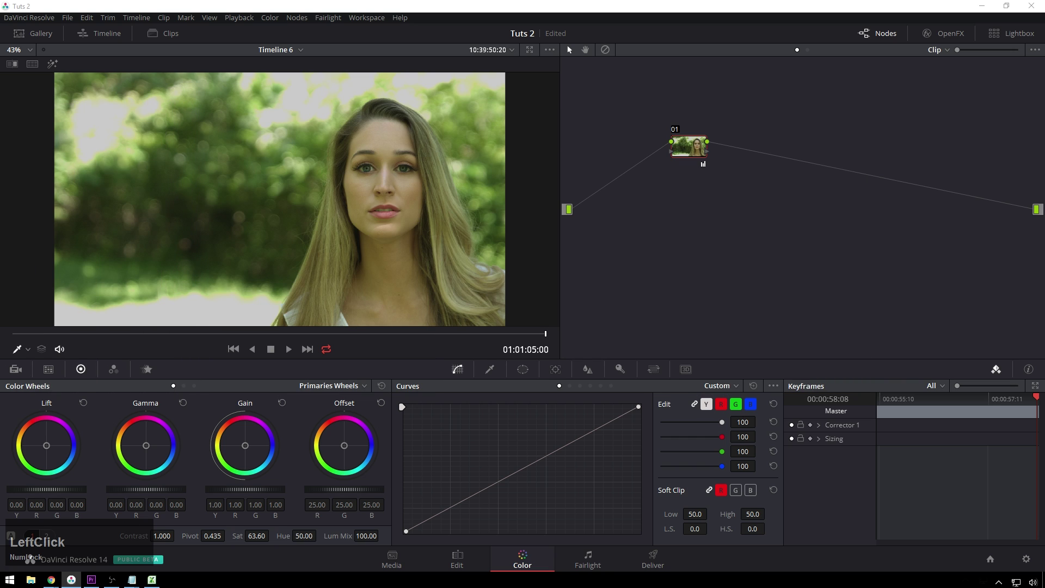
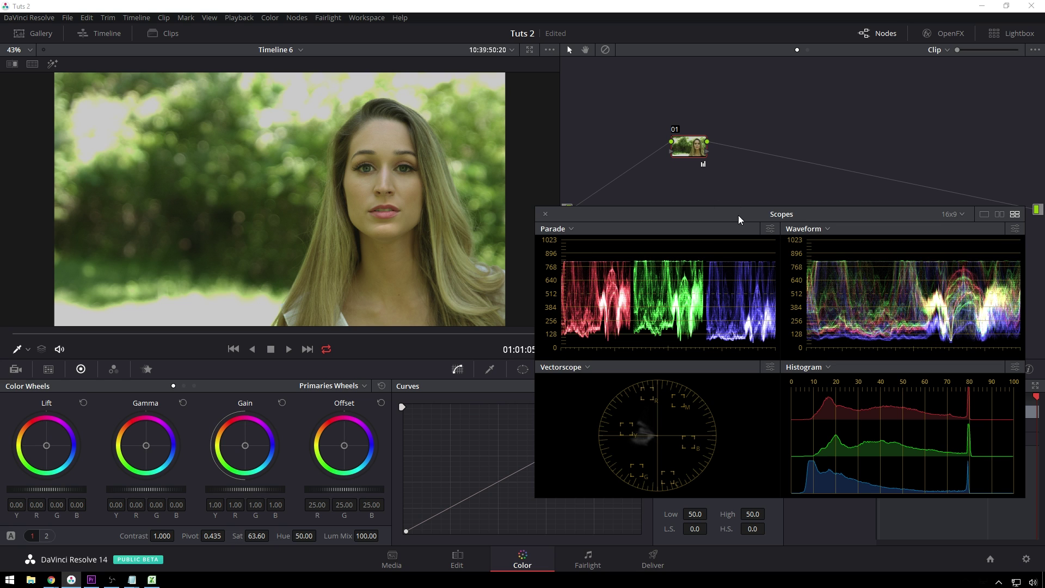
{"action": "left_click", "coordinate": [740, 205]}
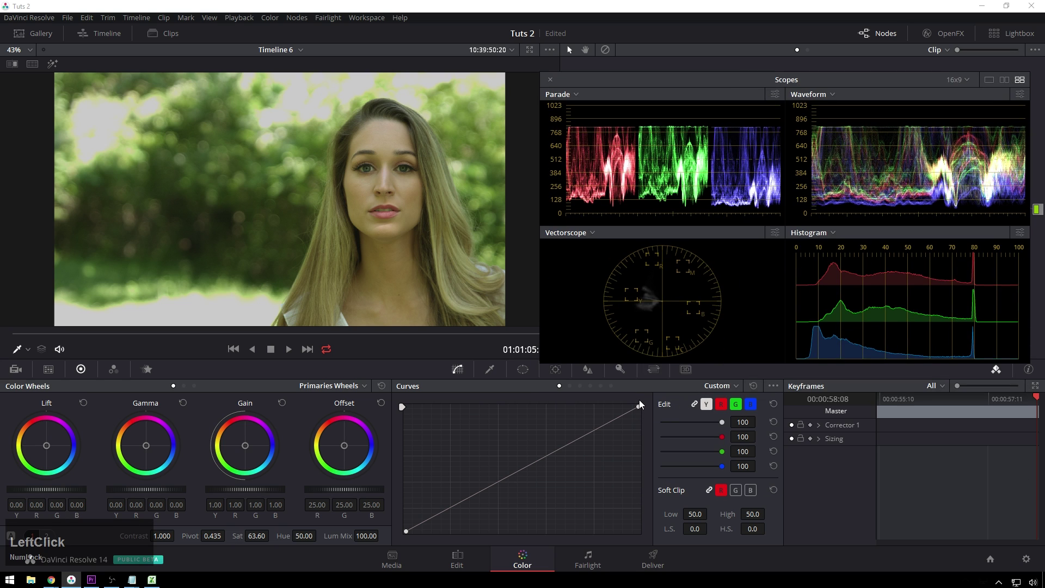
- Pull the luma curve's white point so highlights hit full white and add a shadows control point
{"action": "left_click", "coordinate": [640, 410]}
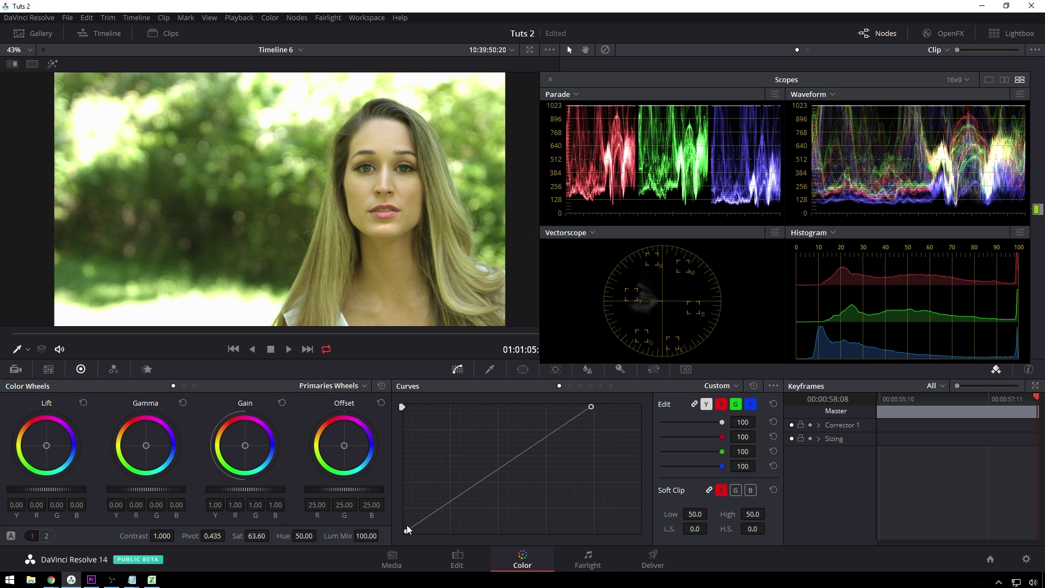
{"action": "left_click", "coordinate": [410, 536]}
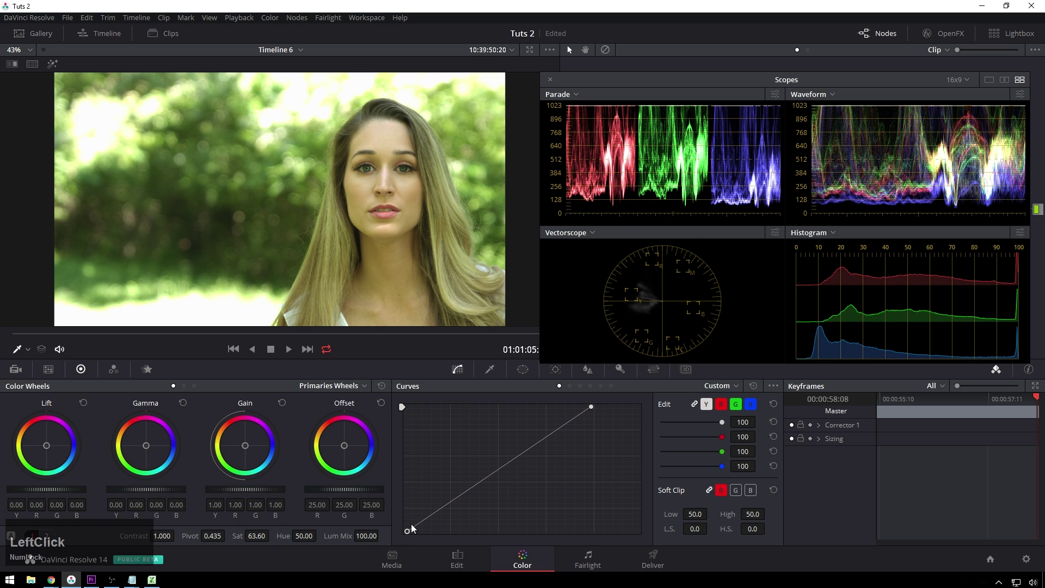
{"action": "left_click", "coordinate": [441, 514]}
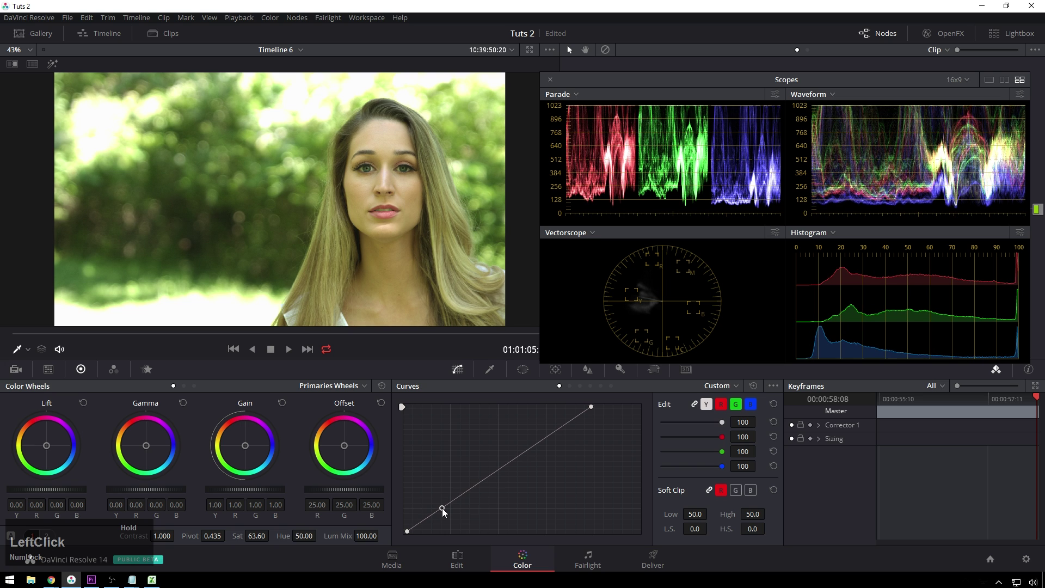
- Toggle the grade off and on repeatedly to compare against the original image
{"action": "key", "text": "alt+d"}
{"action": "key", "text": "d"}
{"action": "key", "text": "d"}
{"action": "type", "text": "DDDDDd"}
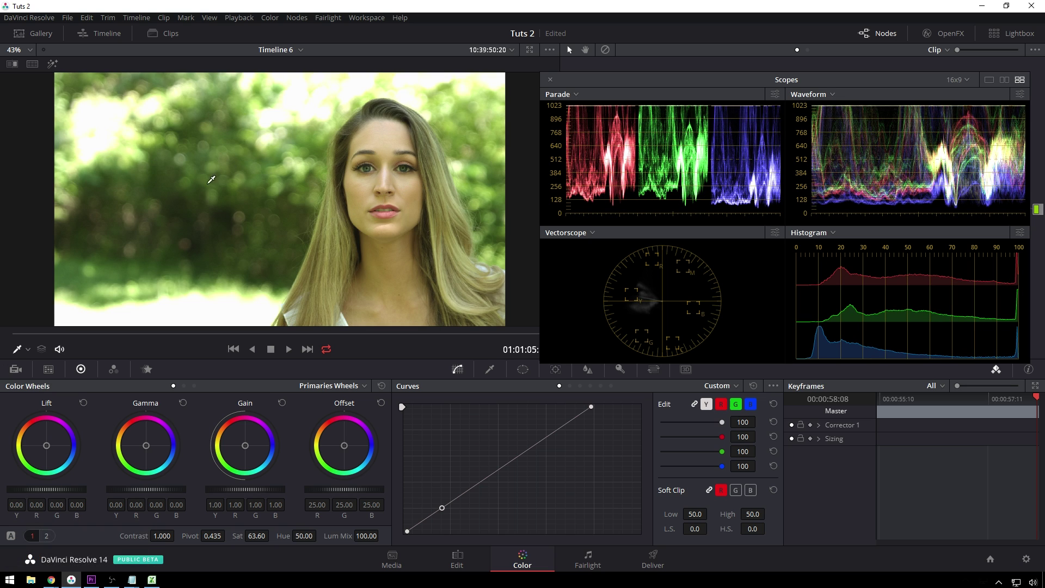
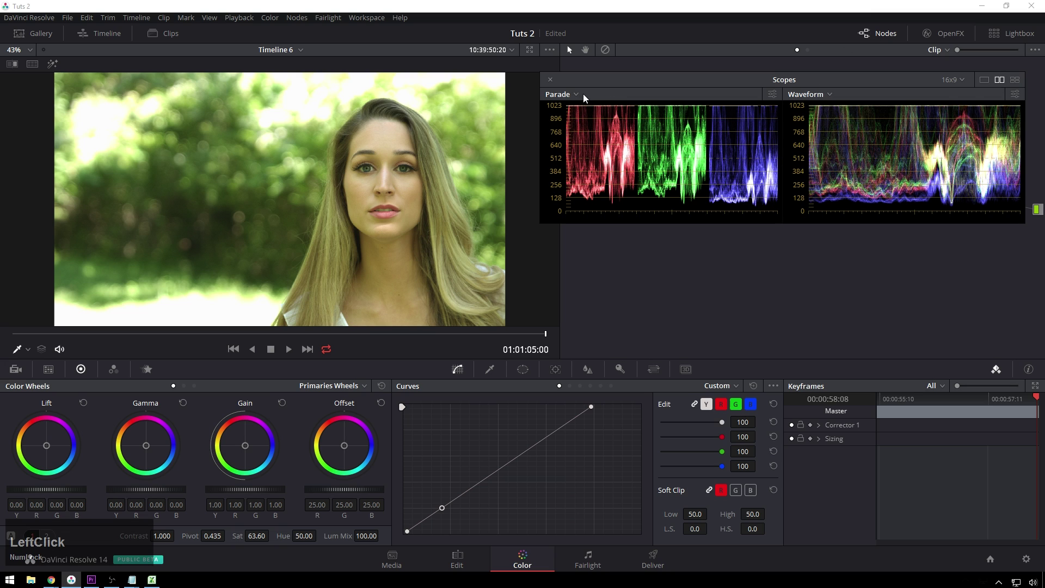
- Set scopes to a 2-up parade and vectorscope layout and move them below the node graph
{"action": "left_click", "coordinate": [821, 98]}
{"action": "left_click", "coordinate": [841, 136]}
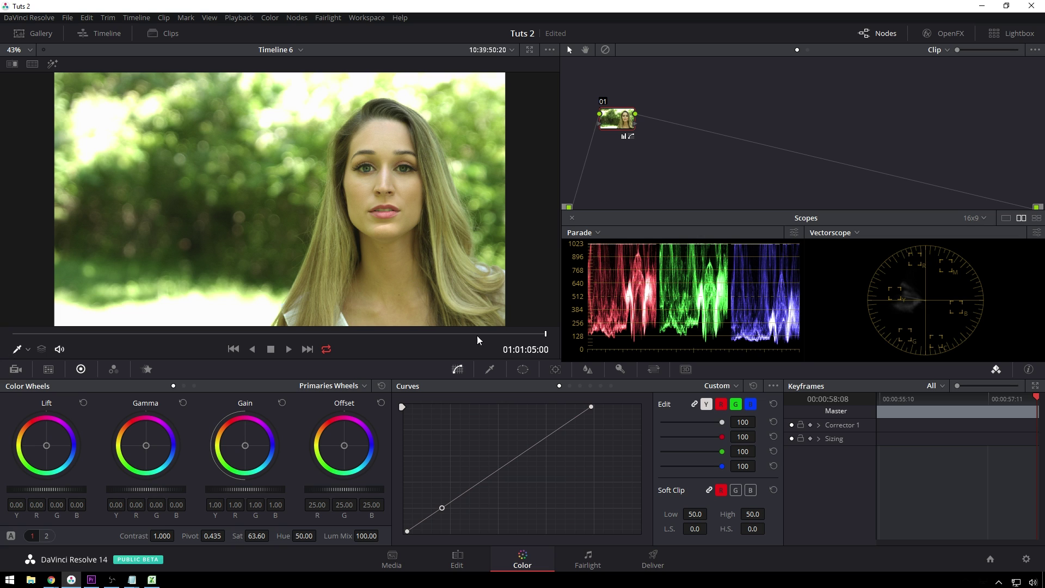
- Switch Curves to Hue vs Hue and sample the skin hue from her face
{"action": "left_click", "coordinate": [494, 345]}
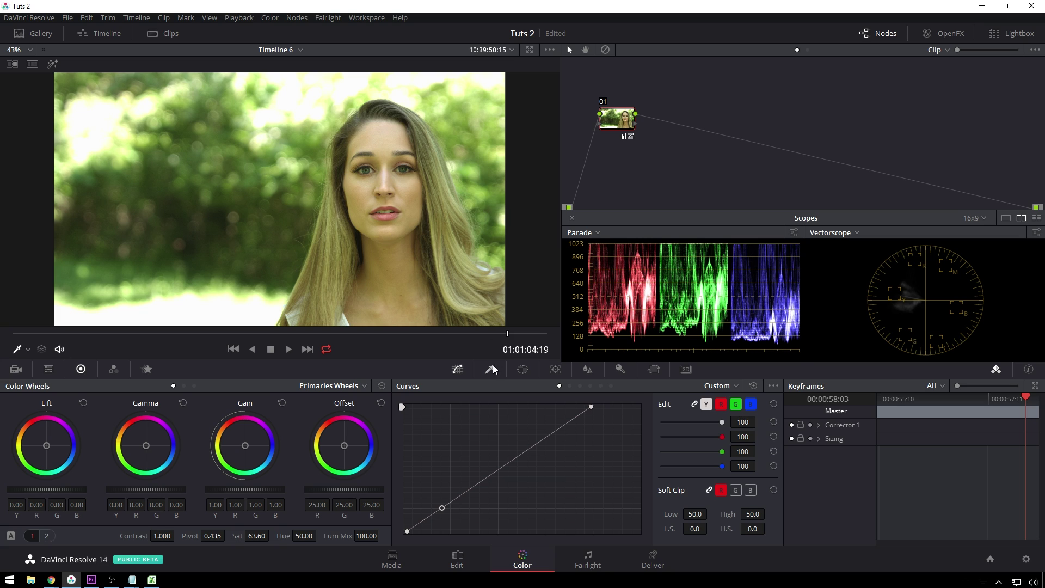
{"action": "left_click", "coordinate": [578, 388]}
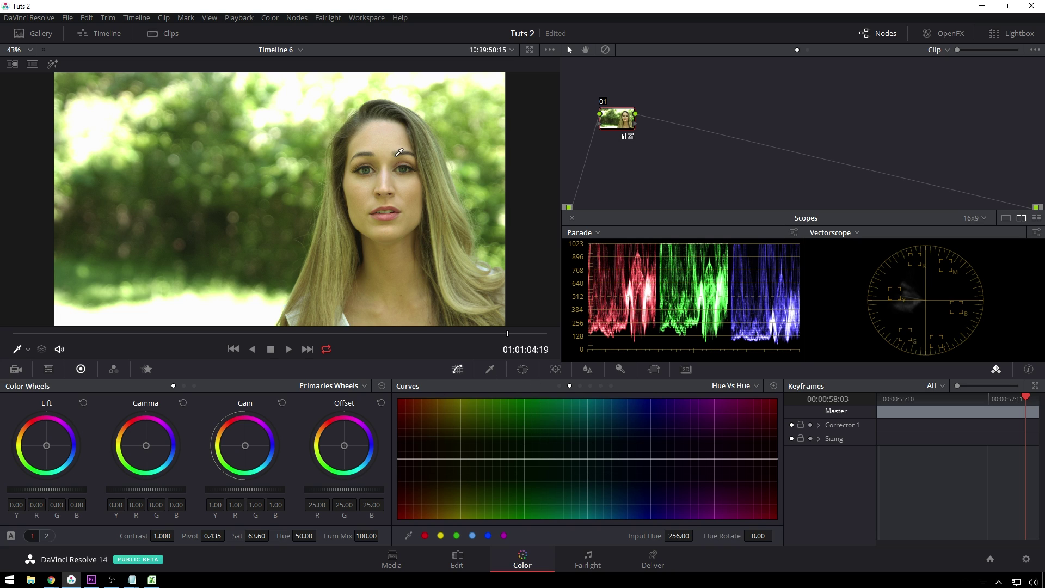
{"action": "left_click", "coordinate": [386, 141]}
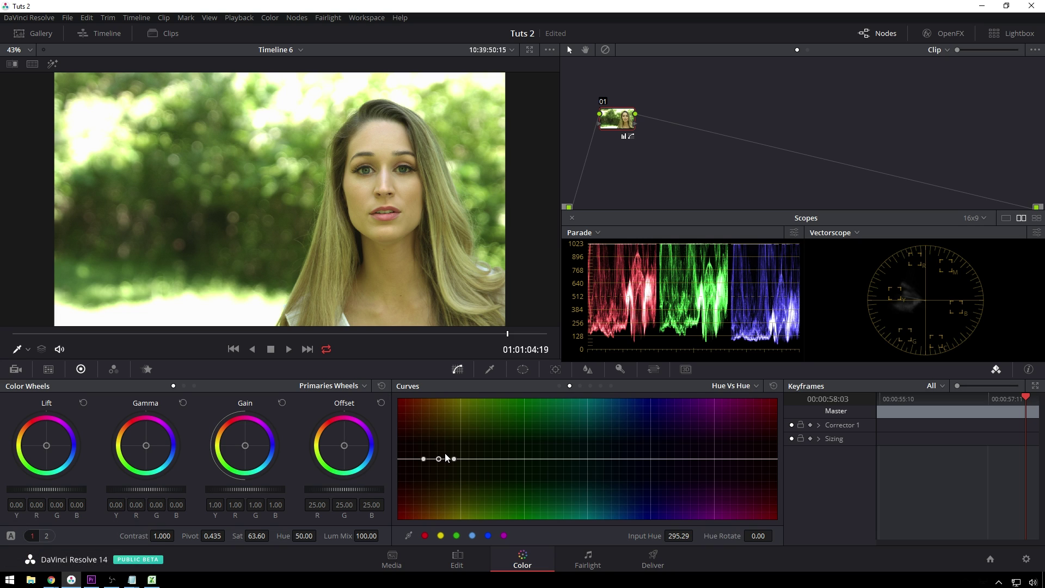
- Delete unwanted hue-curve control points and add new ones along the curve
{"action": "right_click", "coordinate": [445, 463]}
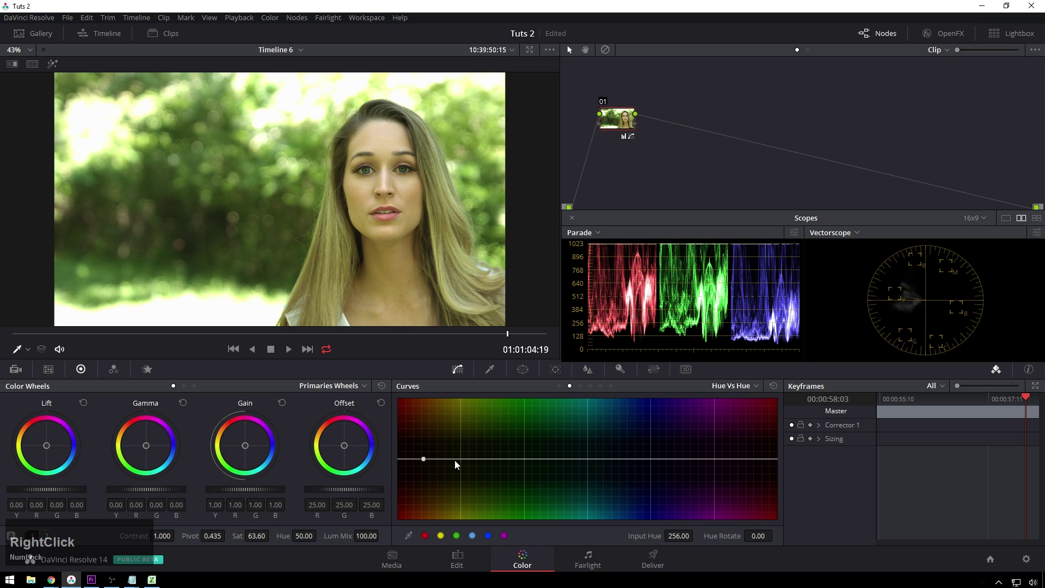
{"action": "left_click", "coordinate": [432, 540]}
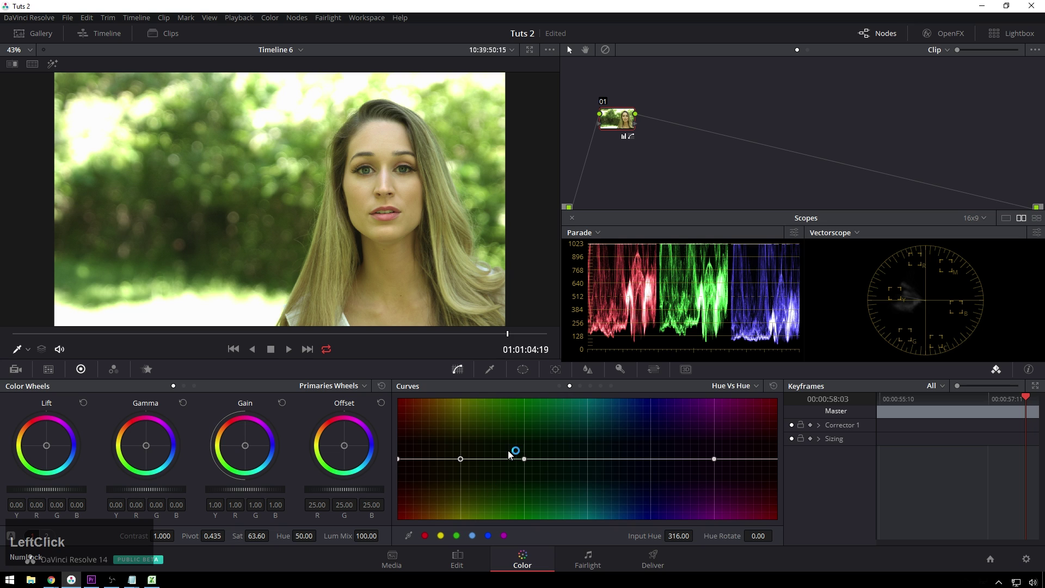
{"action": "right_click", "coordinate": [469, 465]}
- Rotate the red-orange skin hues on the Hue vs Hue curve
{"action": "left_click", "coordinate": [405, 460]}
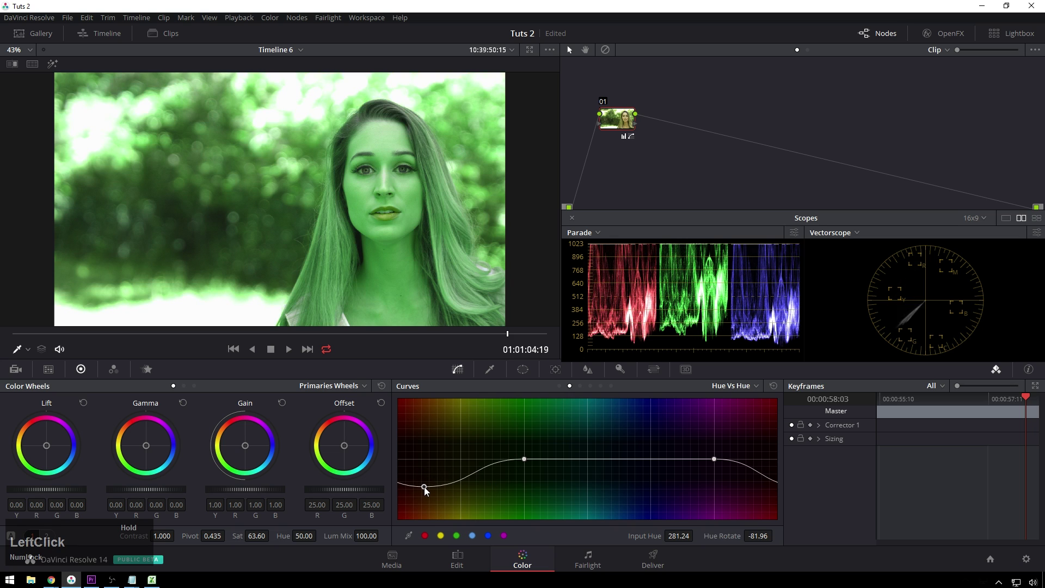
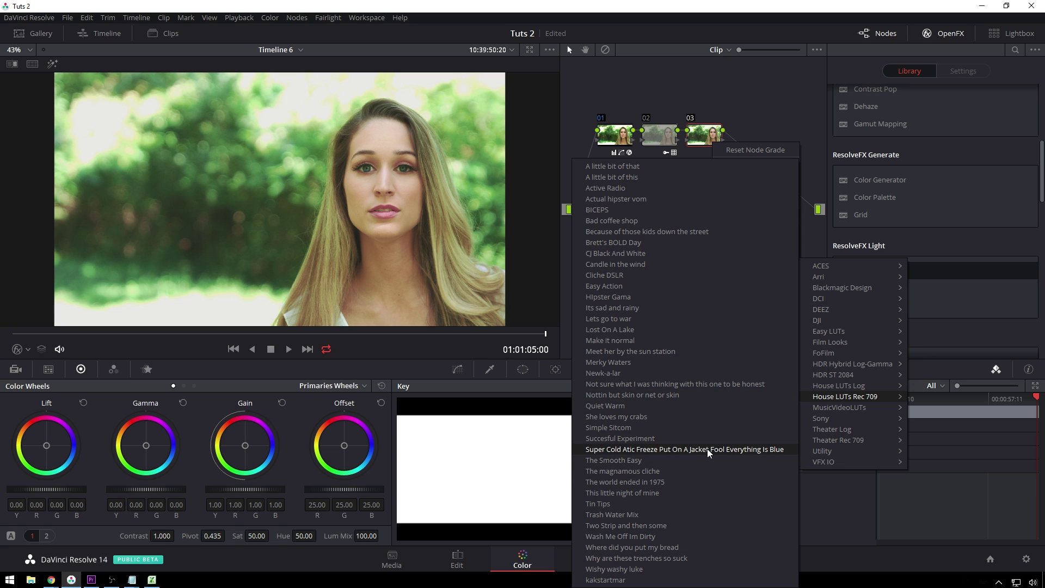
- Apply the icy blue Rec 709 house LUT look to node 03
{"action": "left_click", "coordinate": [710, 452]}
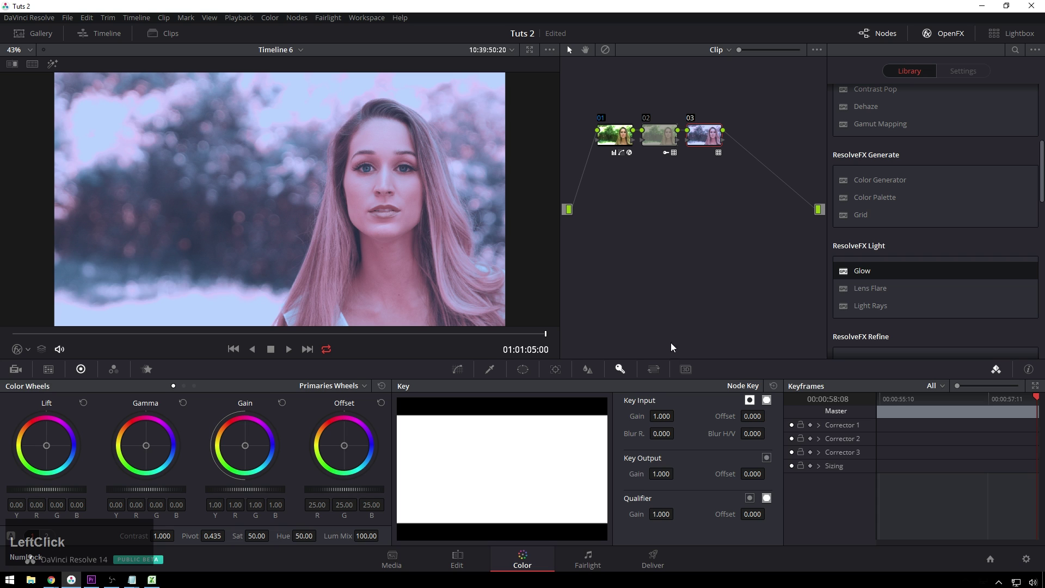